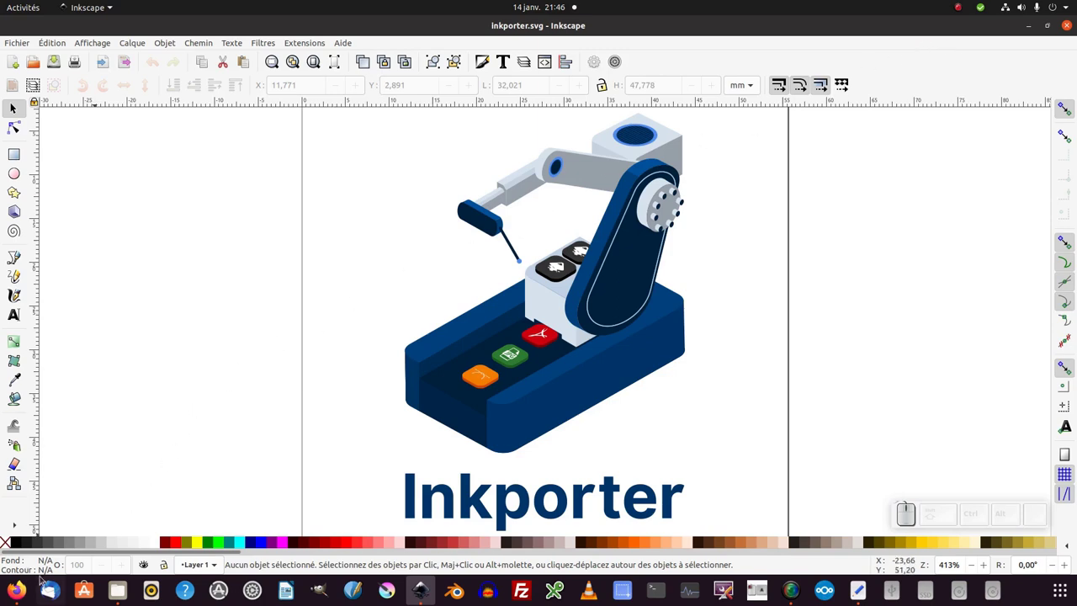
Step: Go to inkscape.org in Firefox and reach the Inkporter extension page
left_click(22, 592)
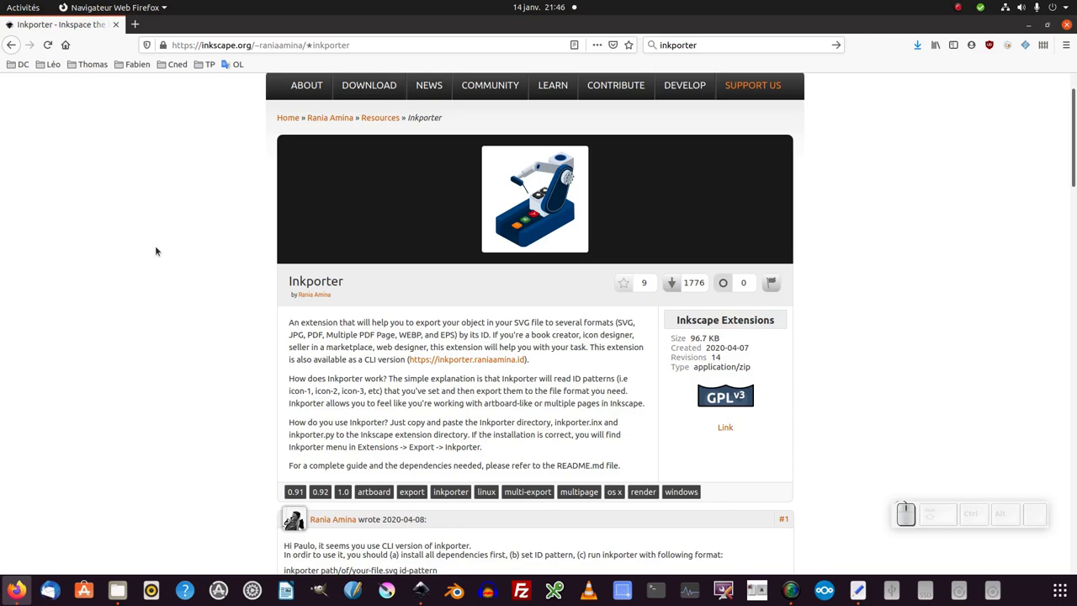
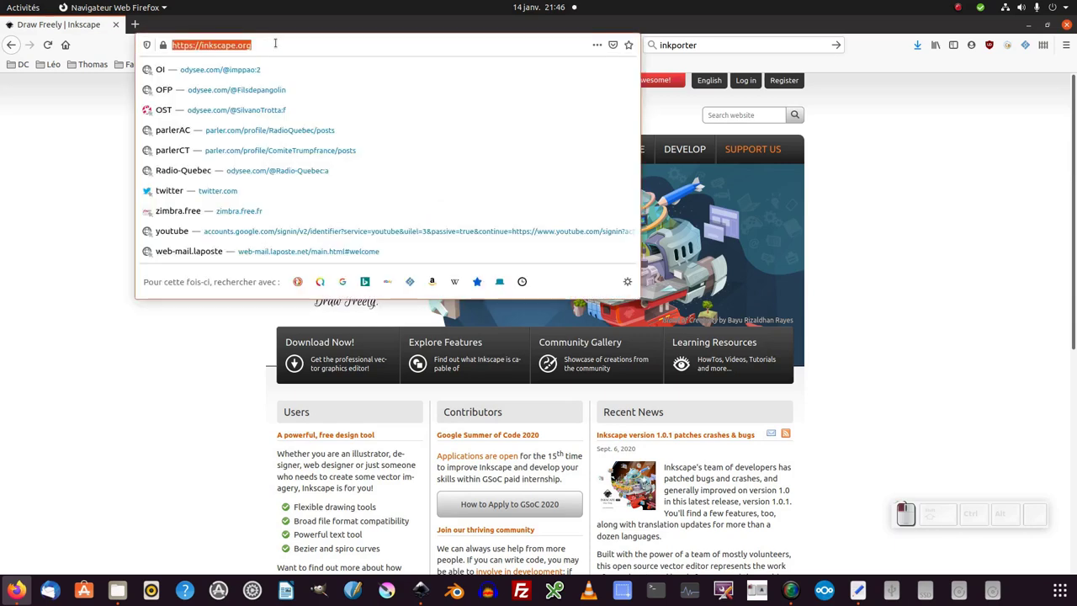
key("KP_Divide")
key("Return")
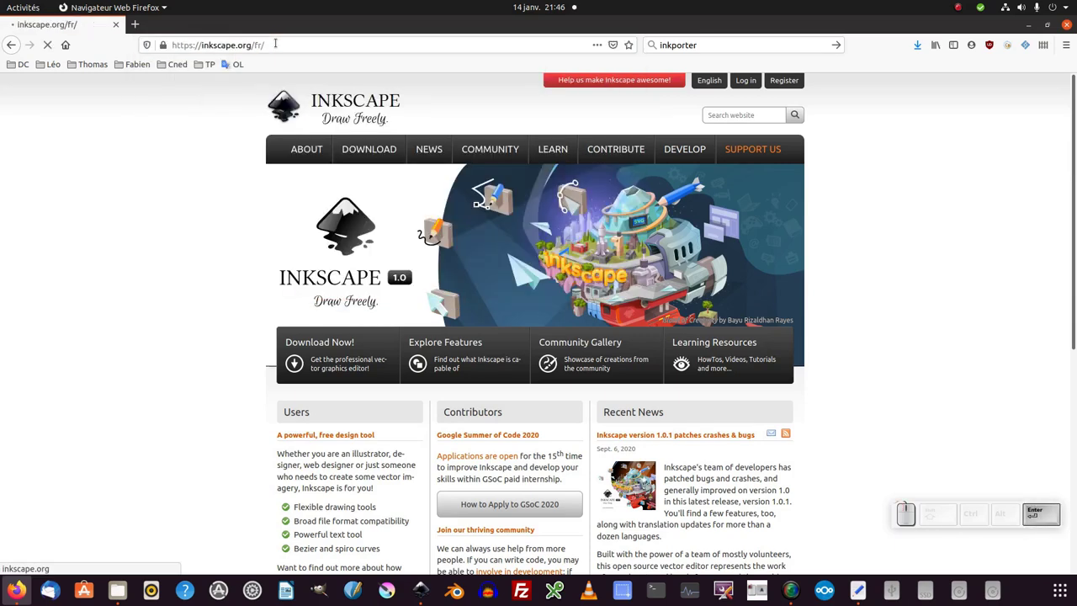
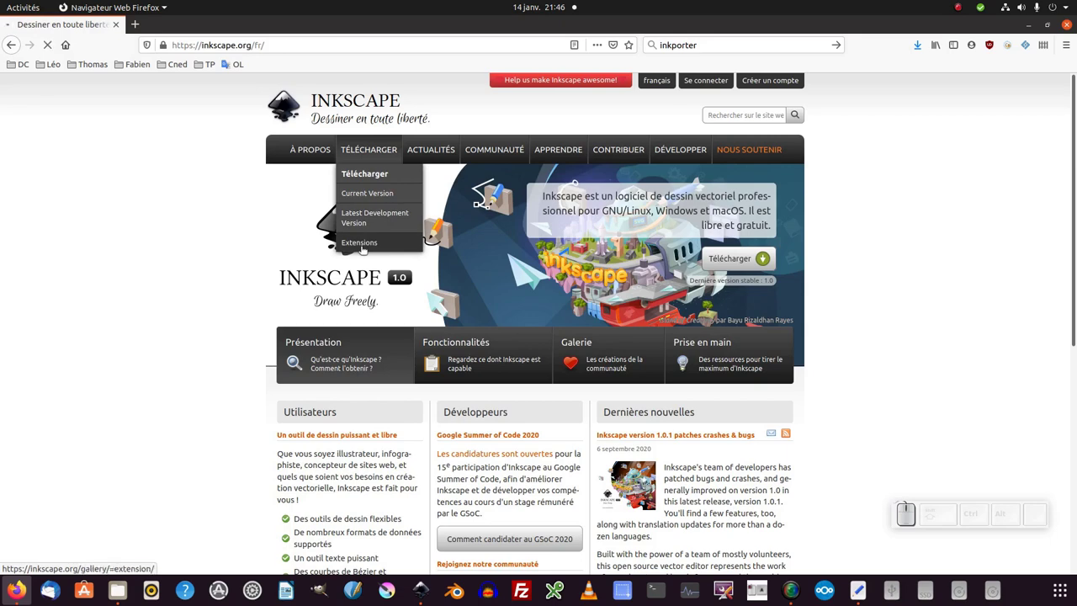
scroll("down", 3)
scroll("down", 3)
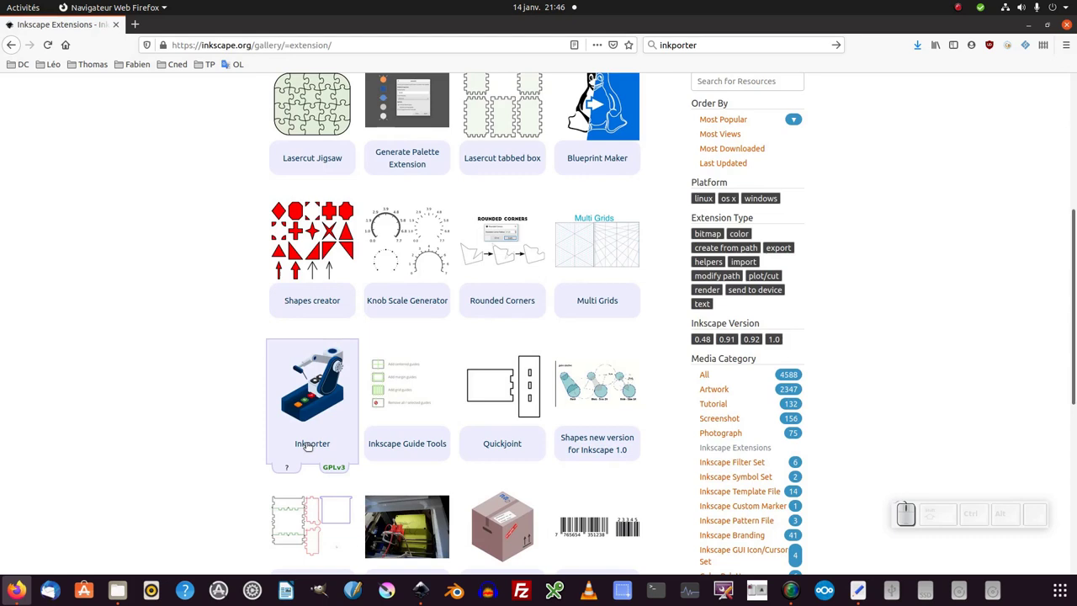
left_click(313, 445)
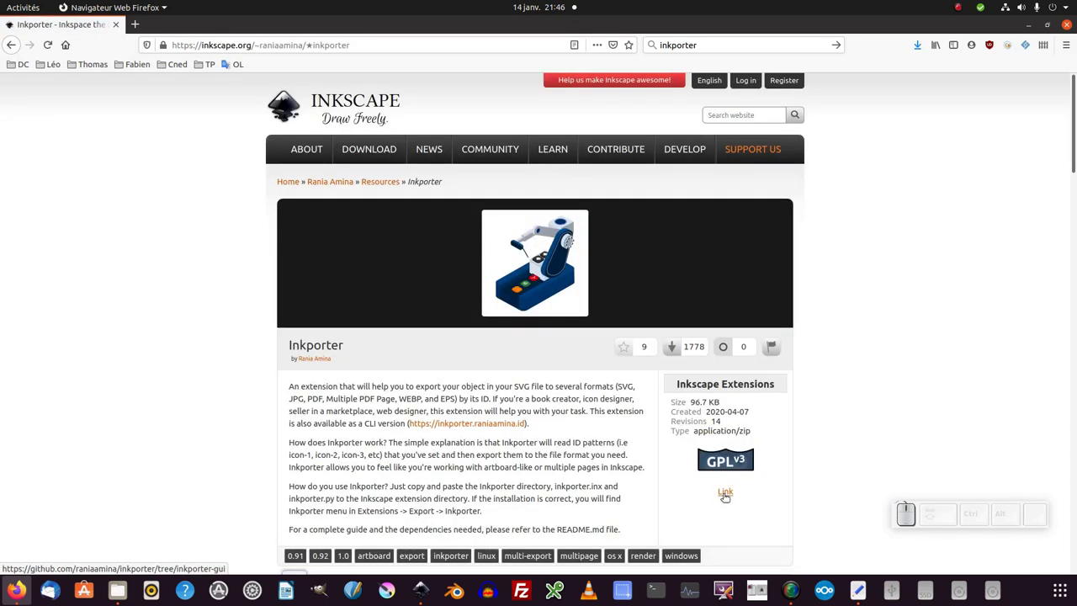
Step: From the Inkporter GitHub project, download inkporter-inkporter-gui.zip to the desktop
left_click(726, 496)
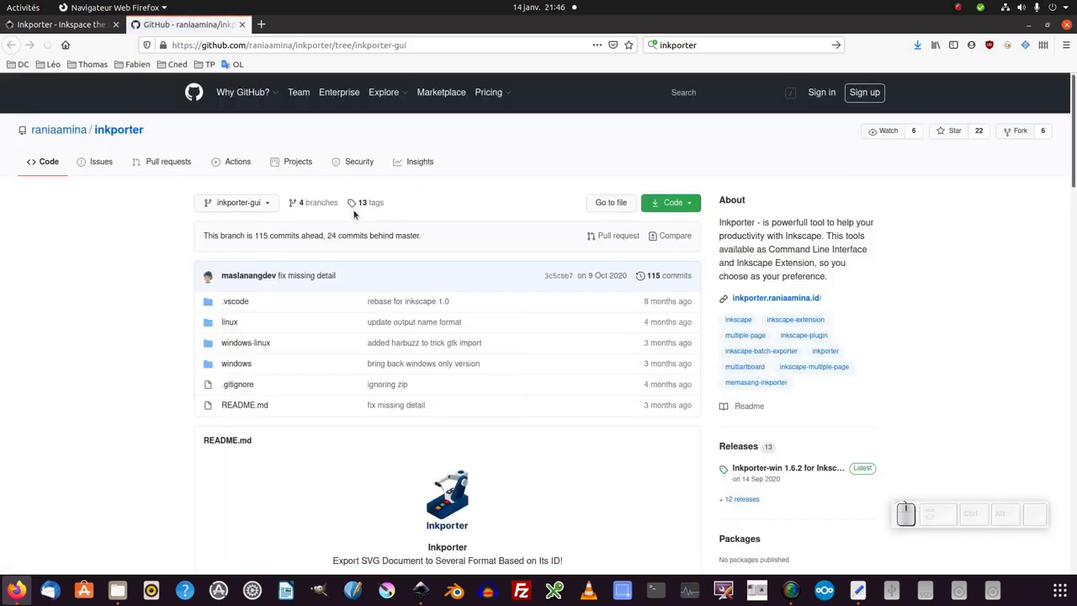
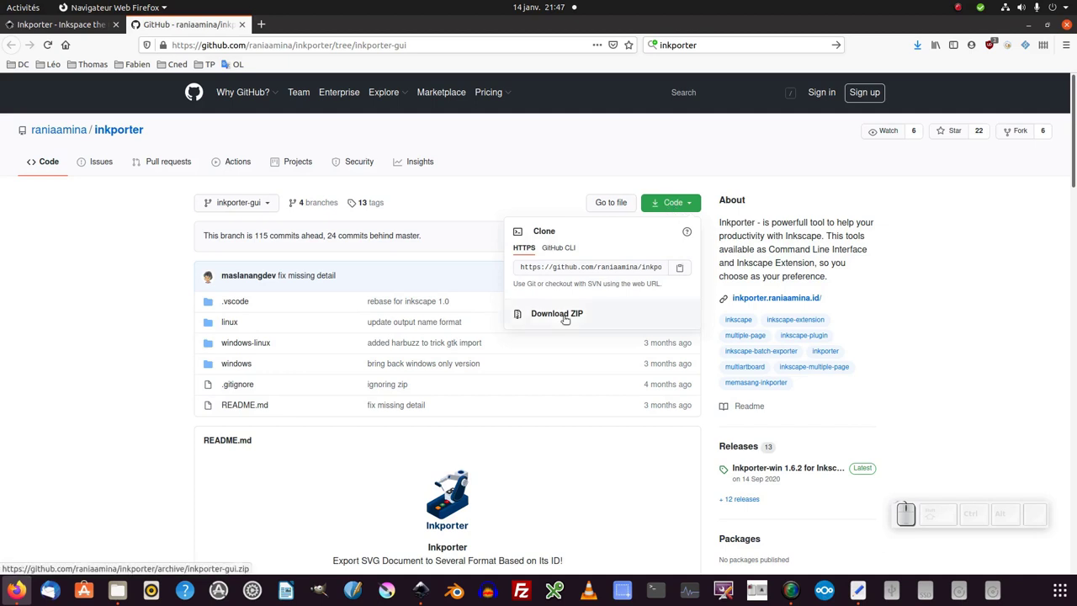
left_click(559, 316)
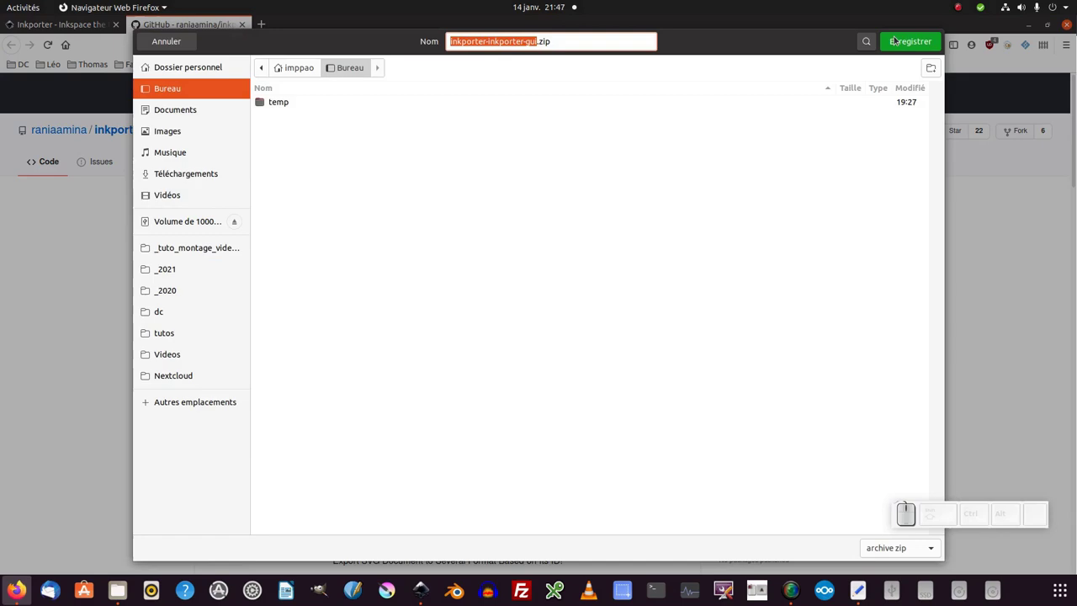
left_click(908, 46)
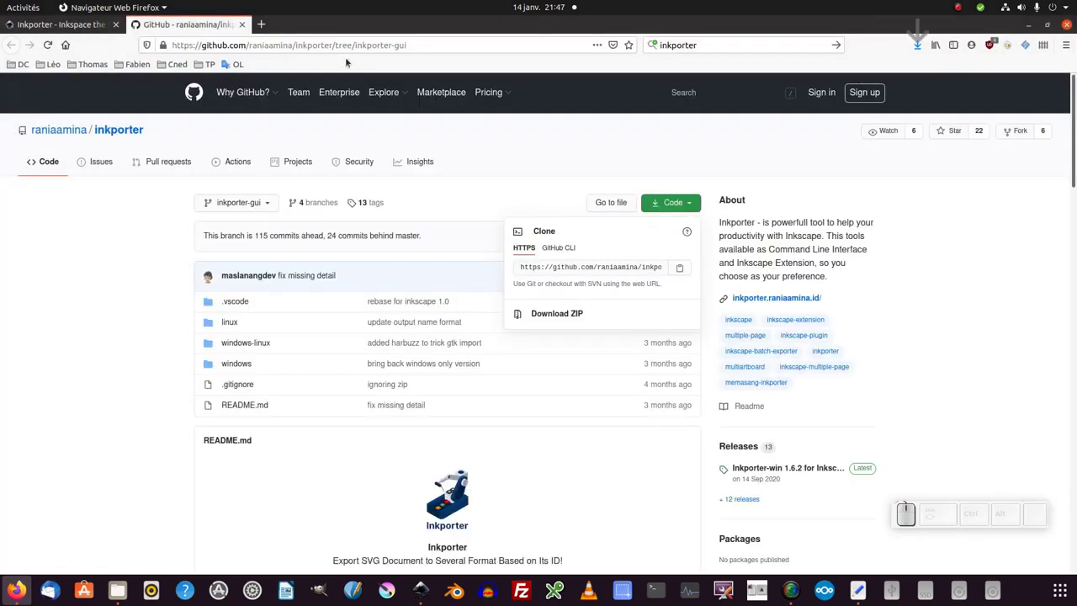
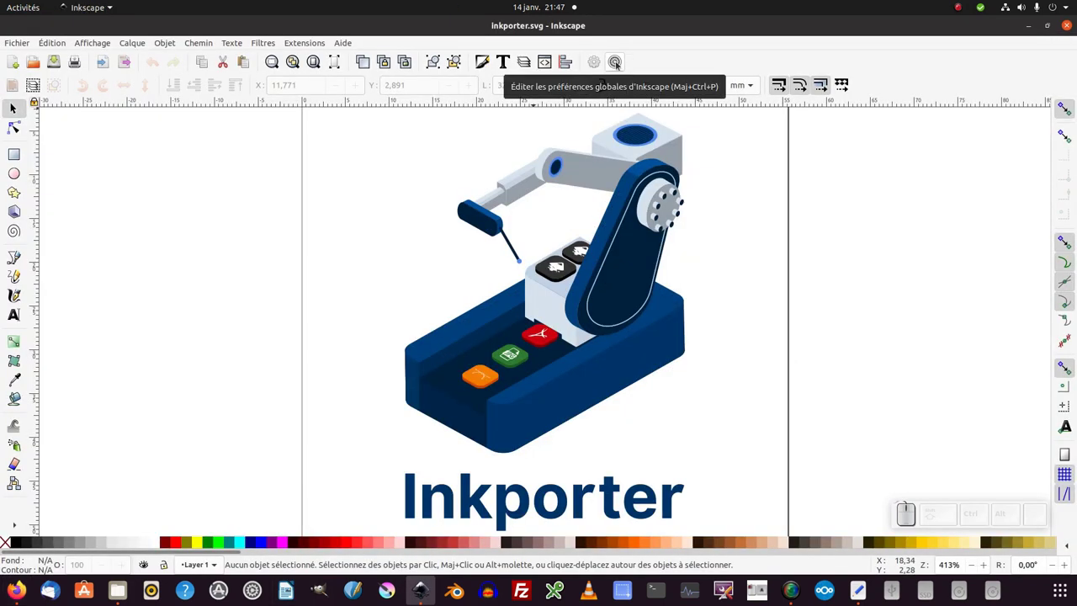
Step: Check the extension folders in Preferences > System, then open the downloaded Inkporter zip on the desktop
left_click(619, 64)
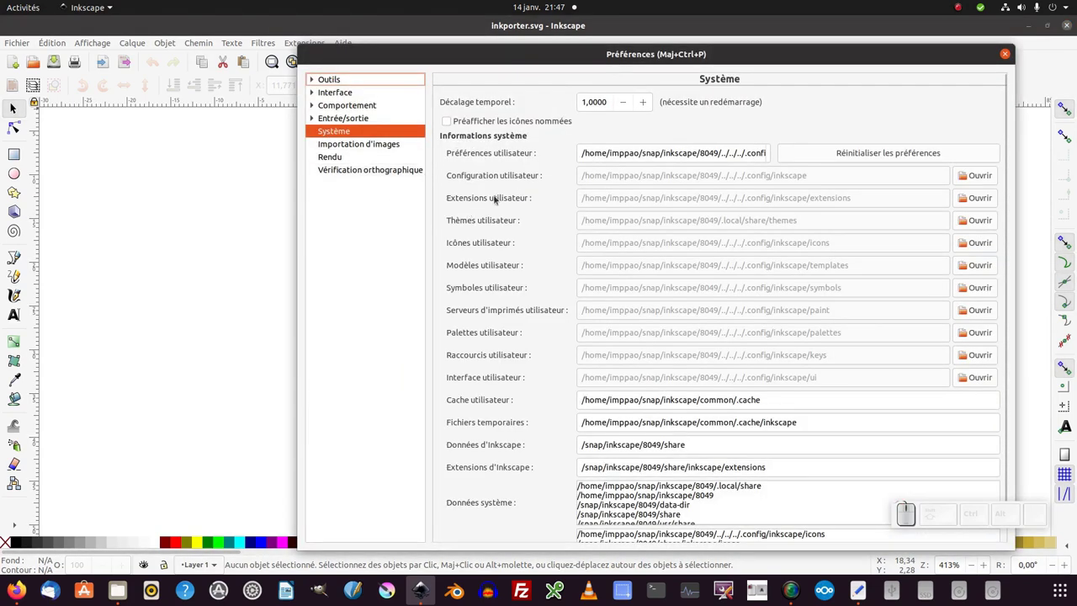
left_click(980, 201)
left_click(39, 116)
left_click(147, 162)
left_click(145, 168)
left_click(110, 144)
Step: Extract the Inkporter archive onto the desktop
left_click(93, 89)
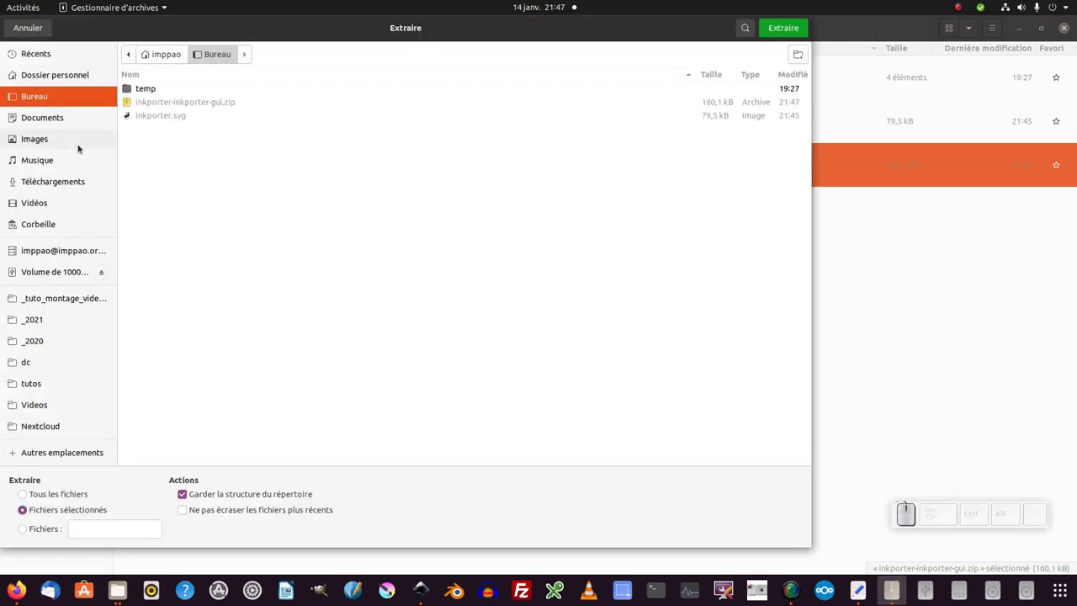
left_click(795, 32)
left_click(200, 238)
left_click(380, 85)
left_click(367, 313)
Step: Browse into inkporter-inkporter-gui › linux › inkscape-1.0
left_click(148, 76)
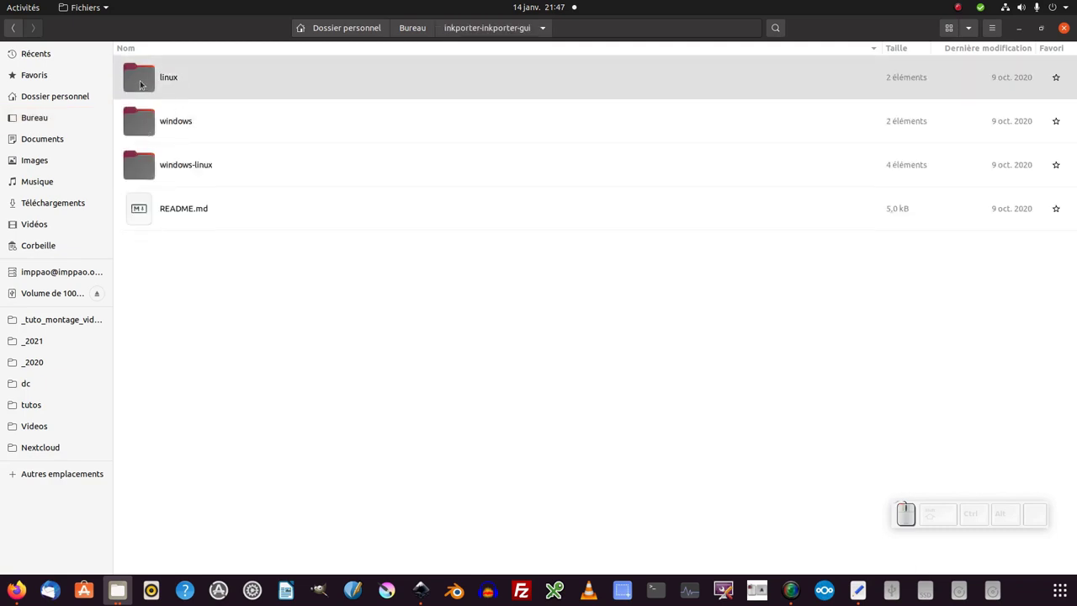
left_click(143, 82)
left_click(150, 121)
left_click(151, 158)
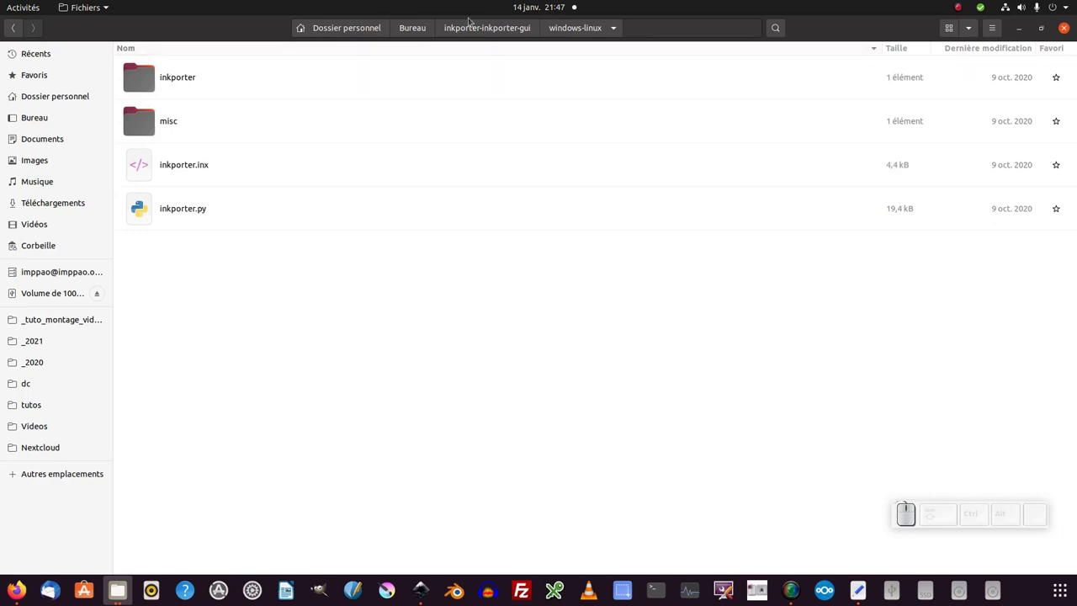
left_click(497, 33)
left_click(150, 89)
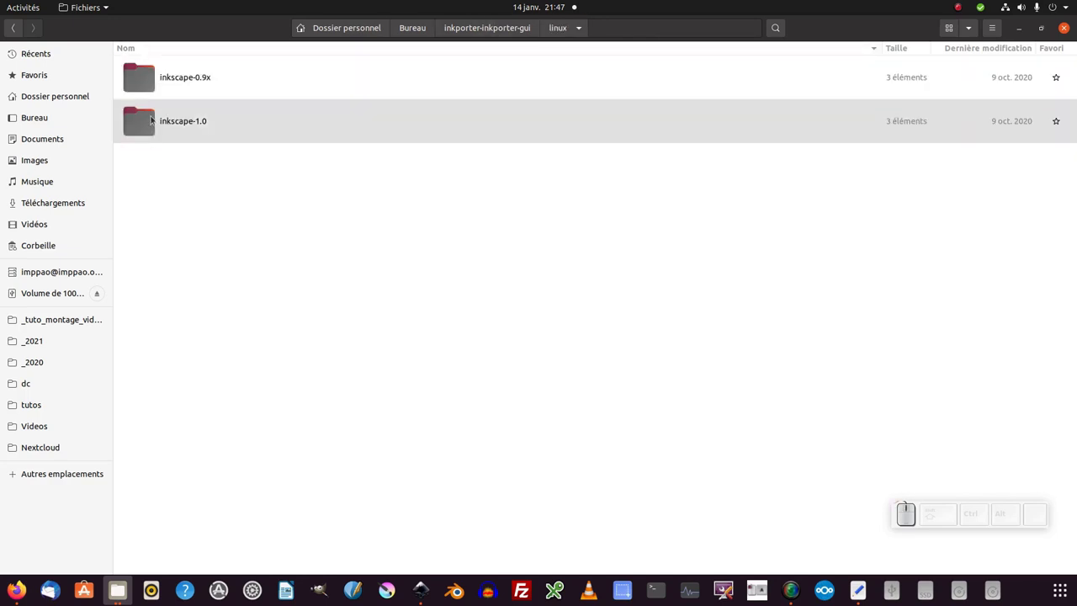
left_click(153, 121)
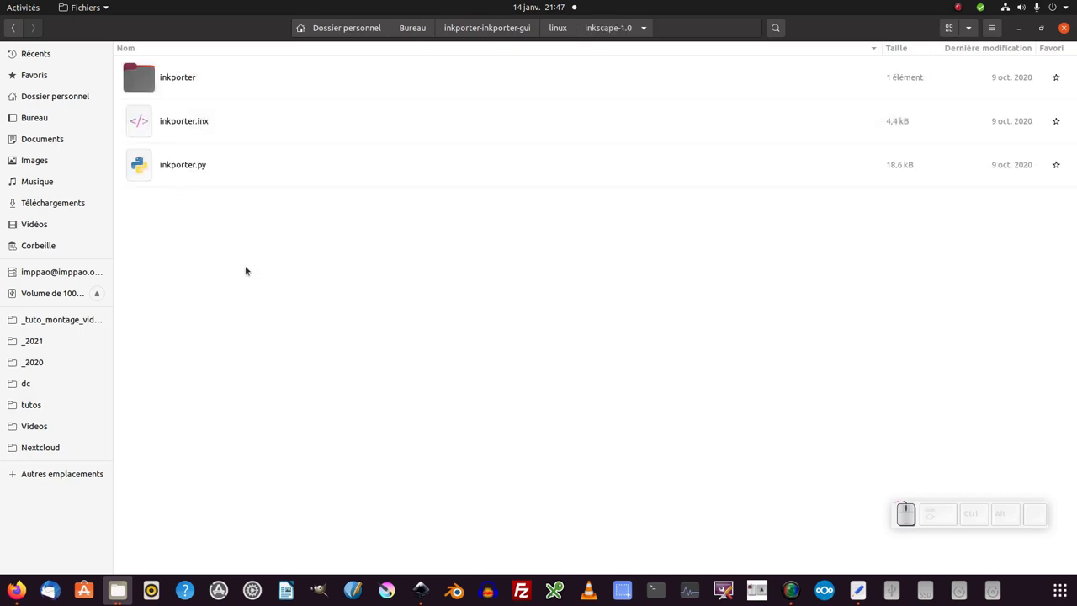
Step: Copy the inkporter folder, inkporter.inx and inkporter.py
left_click_drag(173, 177, 144, 113)
left_click(144, 116)
left_click(141, 153)
right_click(141, 153)
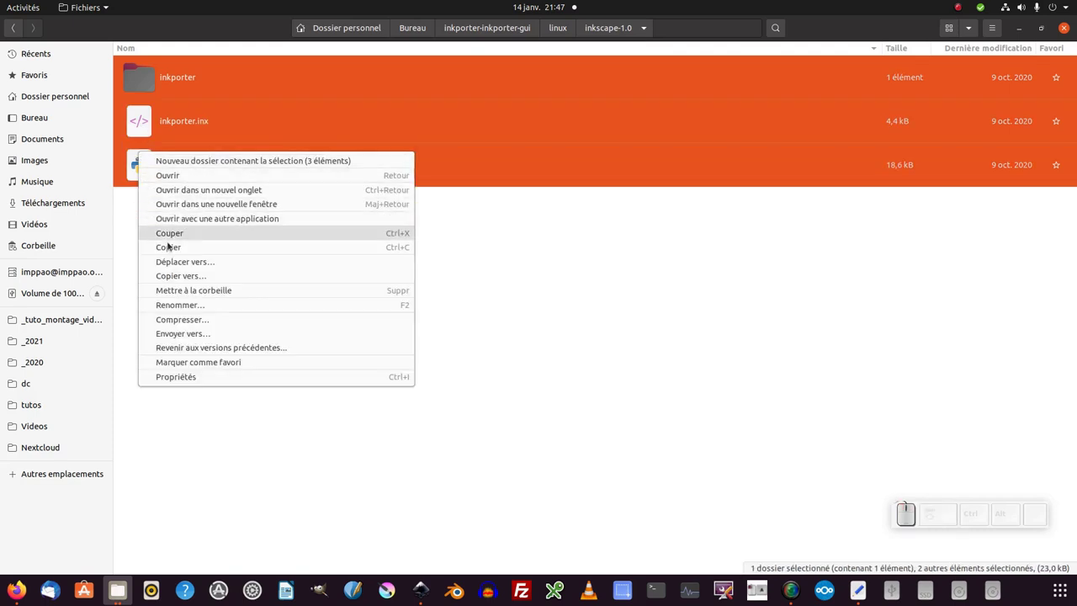
left_click_drag(171, 247, 388, 585)
Step: Paste the three inkporter items into Inkscape's user extensions folder
left_click(388, 586)
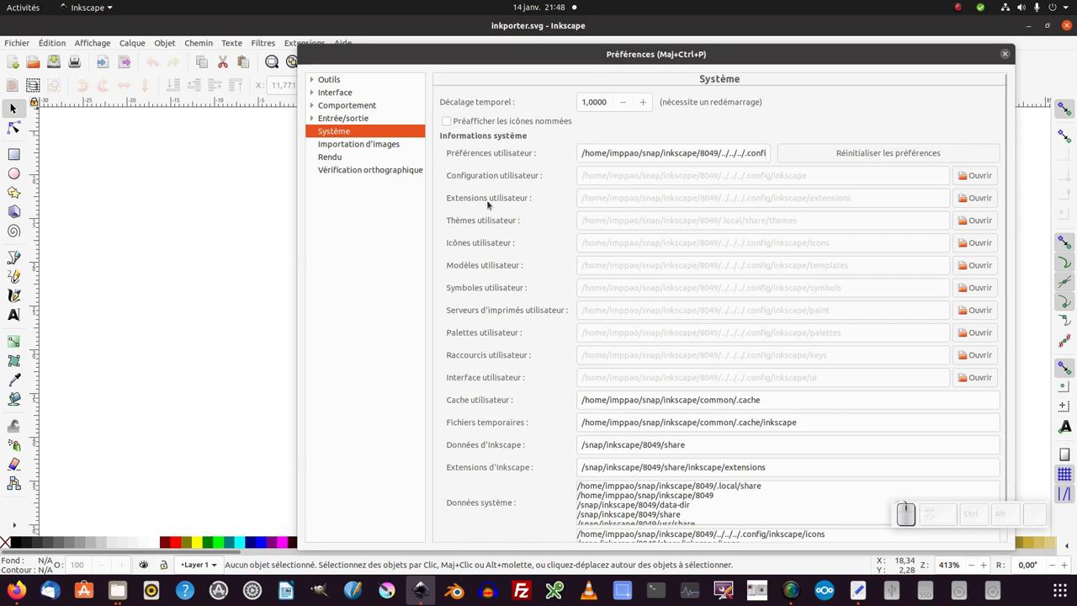
left_click(986, 198)
left_click_drag(986, 199, 473, 183)
right_click(473, 183)
left_click(490, 205)
left_click_drag(184, 227, 299, 202)
left_click(377, 163)
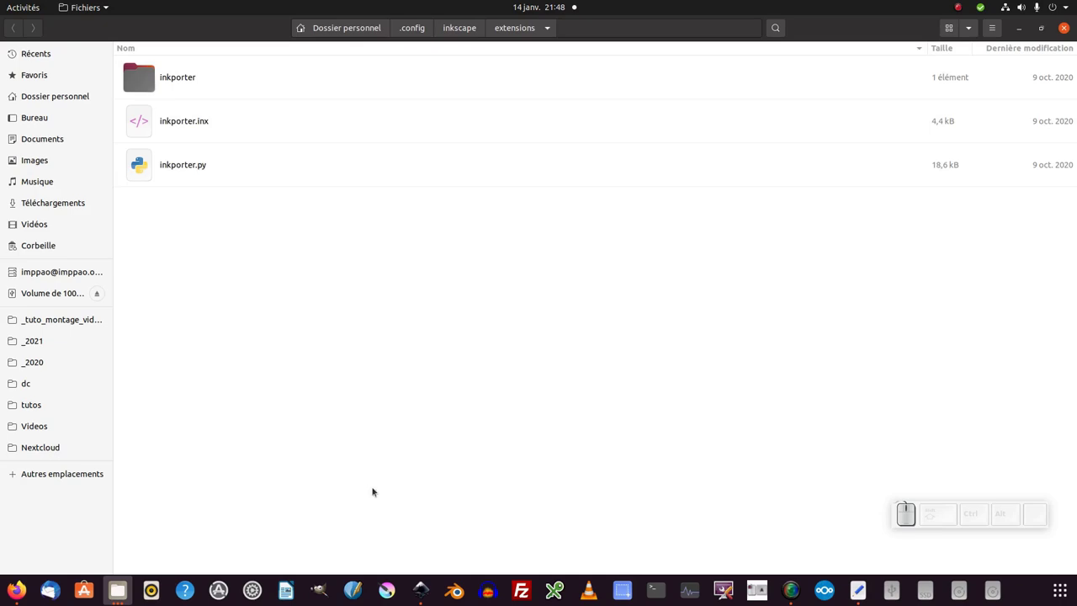
Step: Close and restart Inkscape so the extension loads
left_click(388, 585)
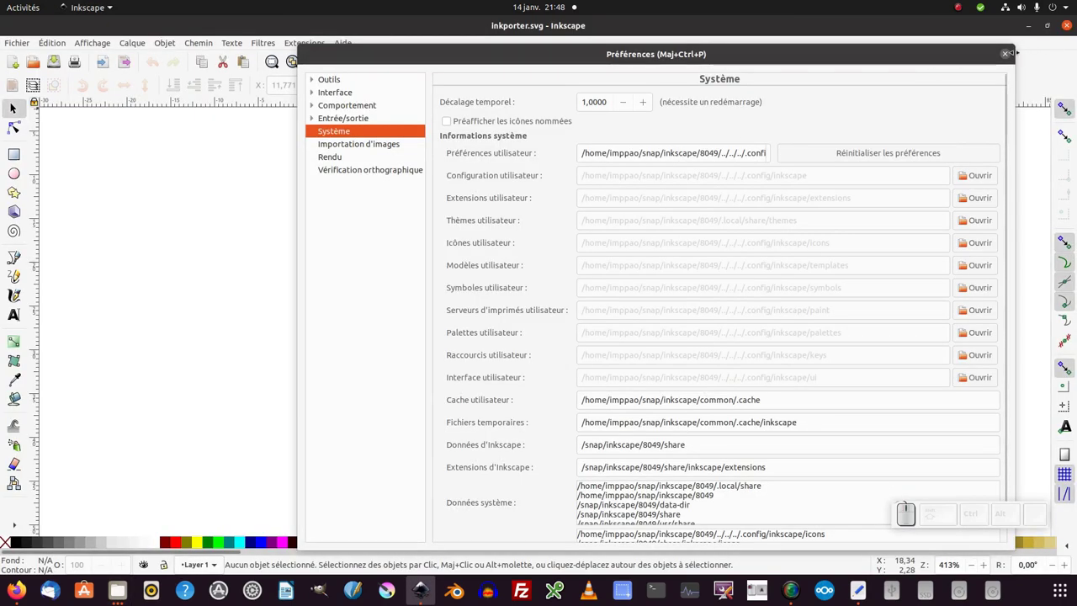
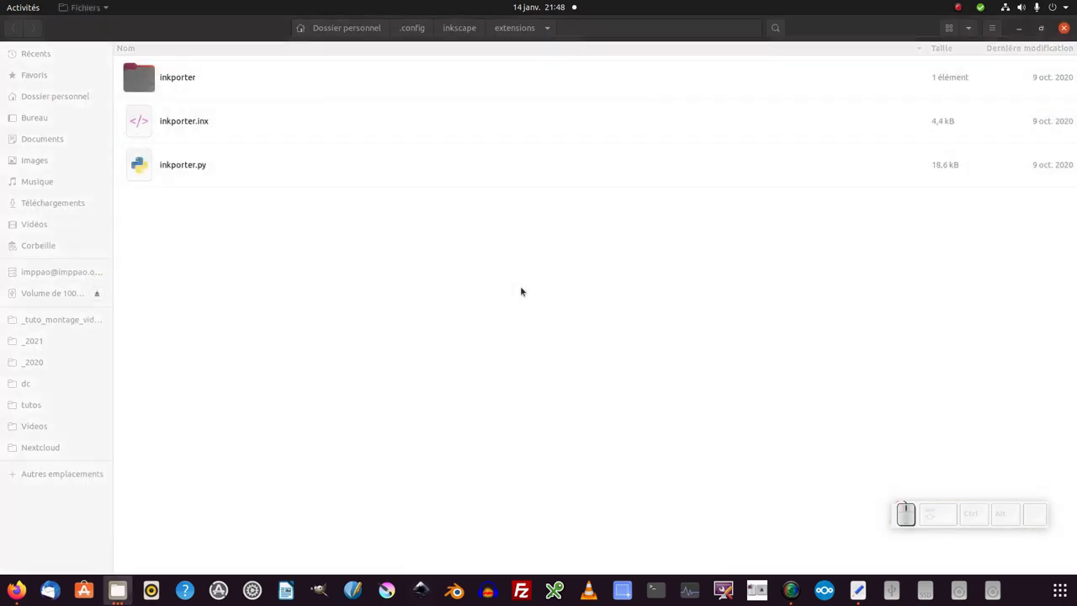
left_click(393, 487)
Step: Open the Inkporter exporter and draw a pink rectangle near the page's top-left
left_click(388, 585)
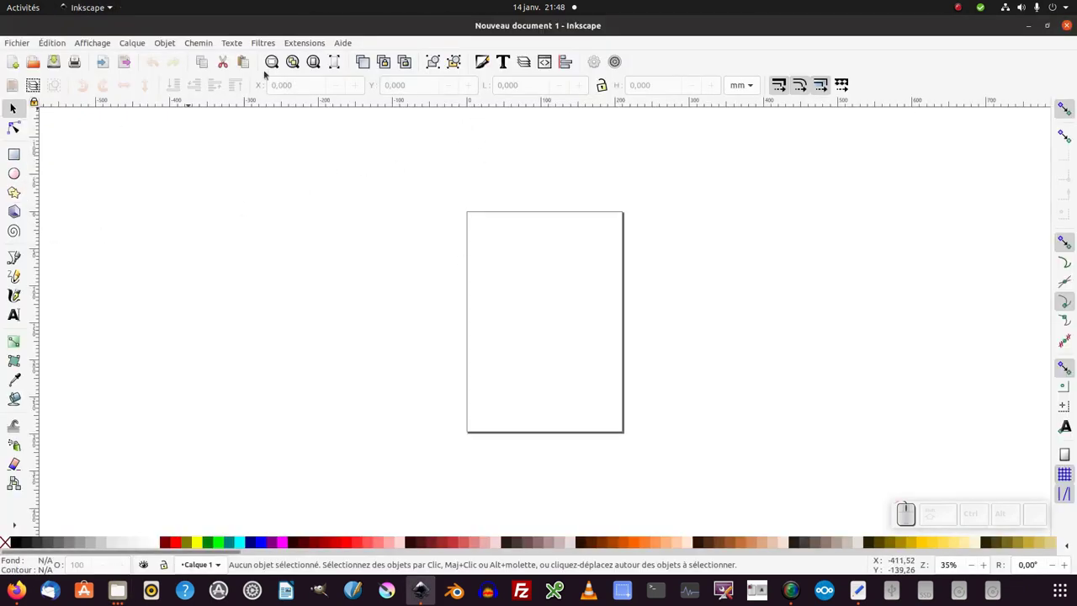
left_click(301, 42)
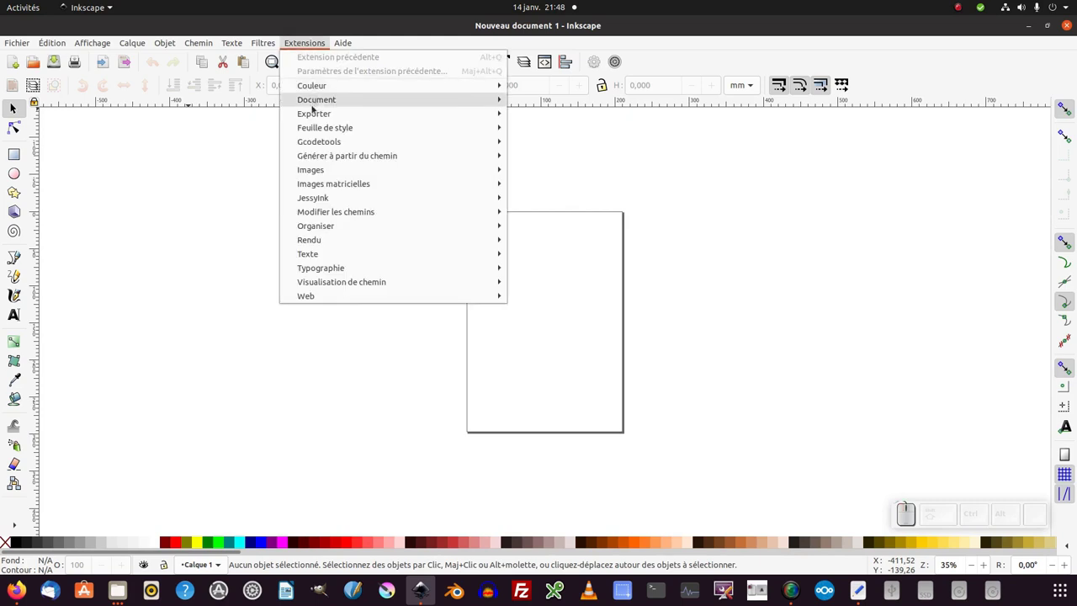
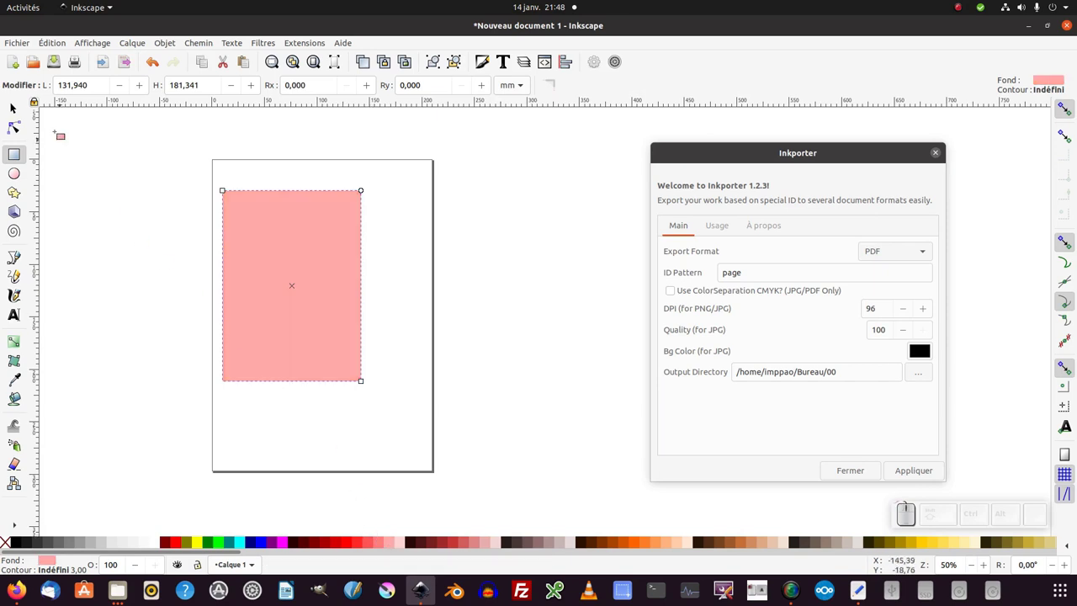
left_click(18, 107)
left_click_drag(261, 259, 827, 87)
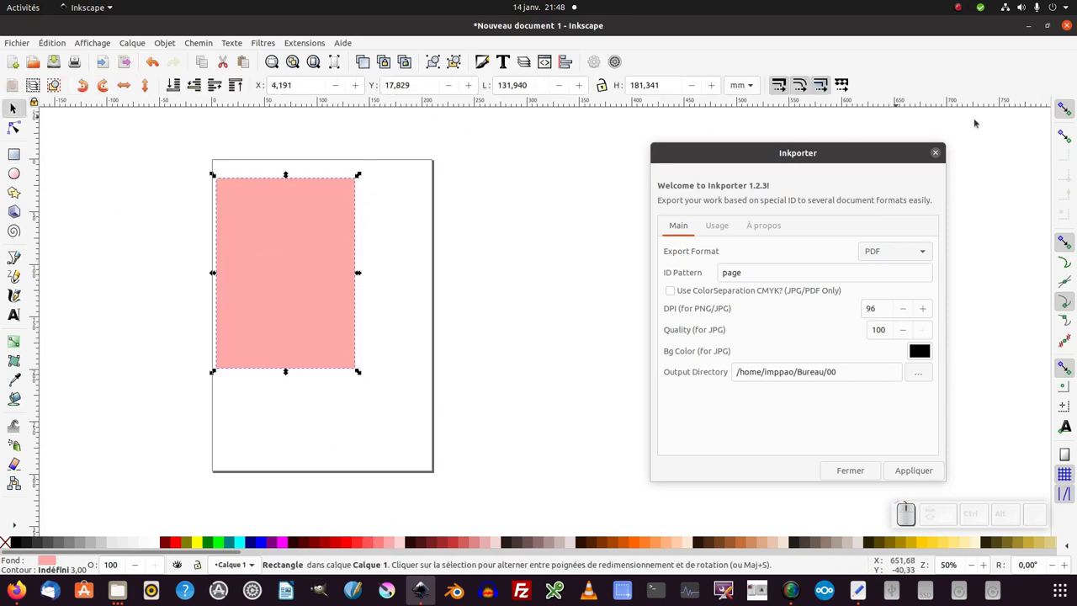
left_click(1068, 135)
left_click(1067, 155)
left_click(1069, 178)
left_click_drag(1066, 200, 1062, 298)
left_click(1072, 451)
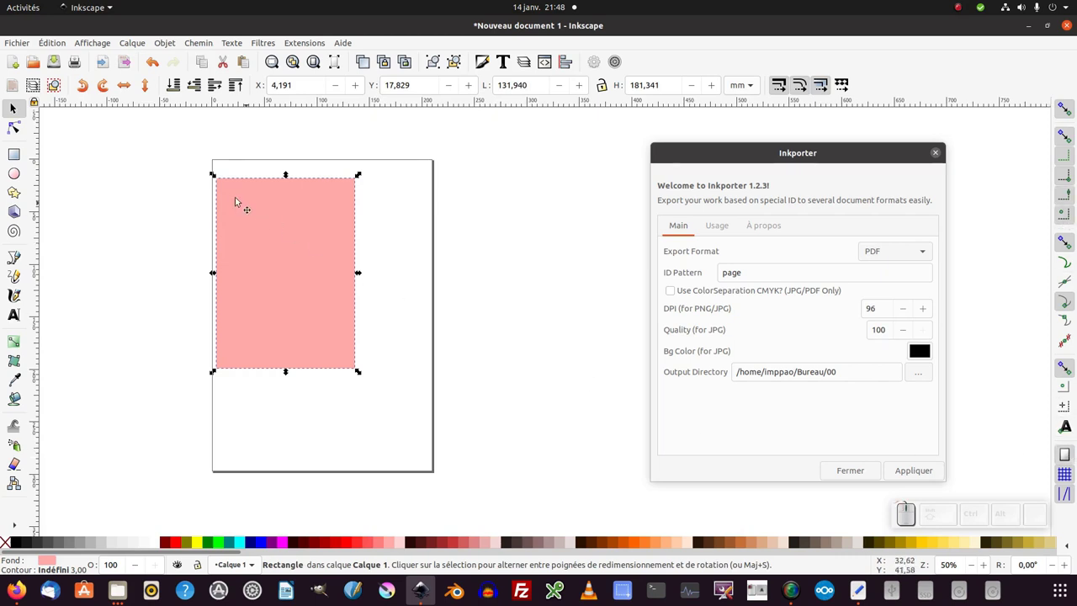
Step: Snap the rectangle to the page corners so it fills the A4 page at 210×297 mm
left_click_drag(225, 187, 331, 358)
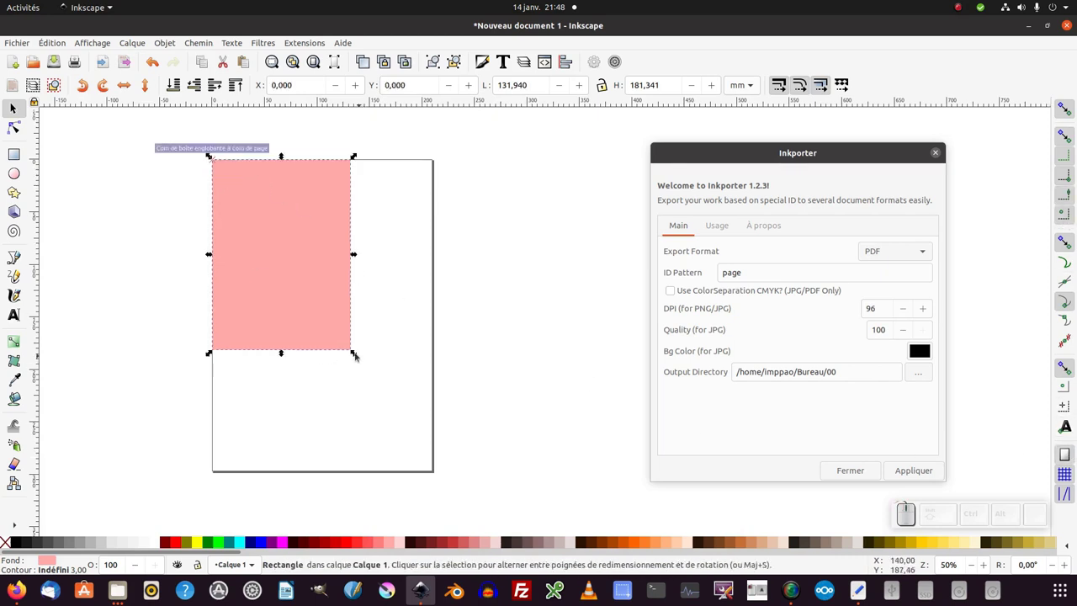
left_click_drag(356, 354, 398, 410)
left_click(349, 342)
left_click_drag(357, 355, 488, 431)
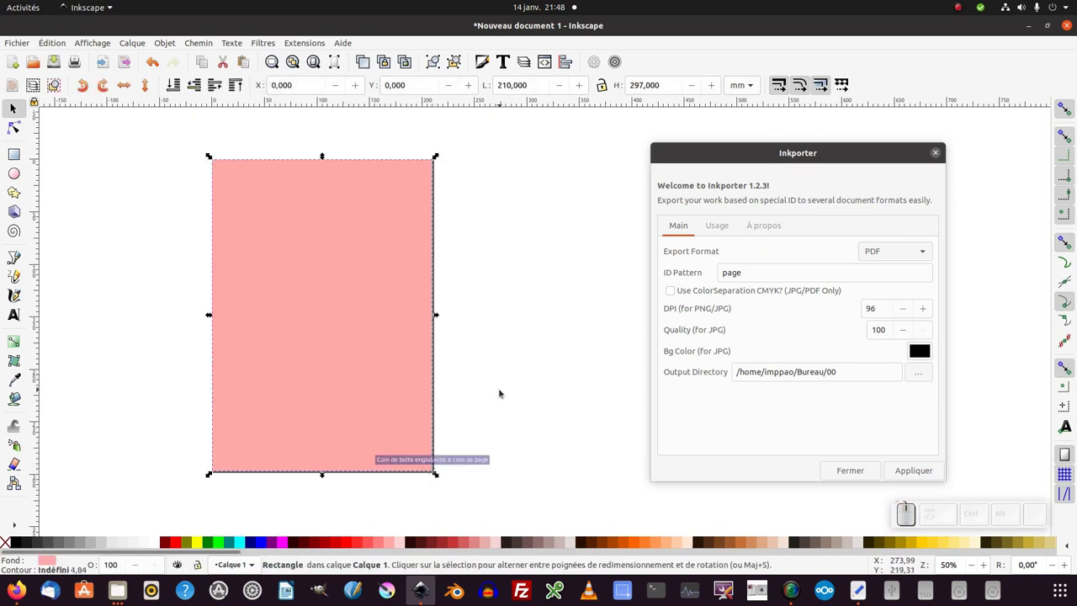
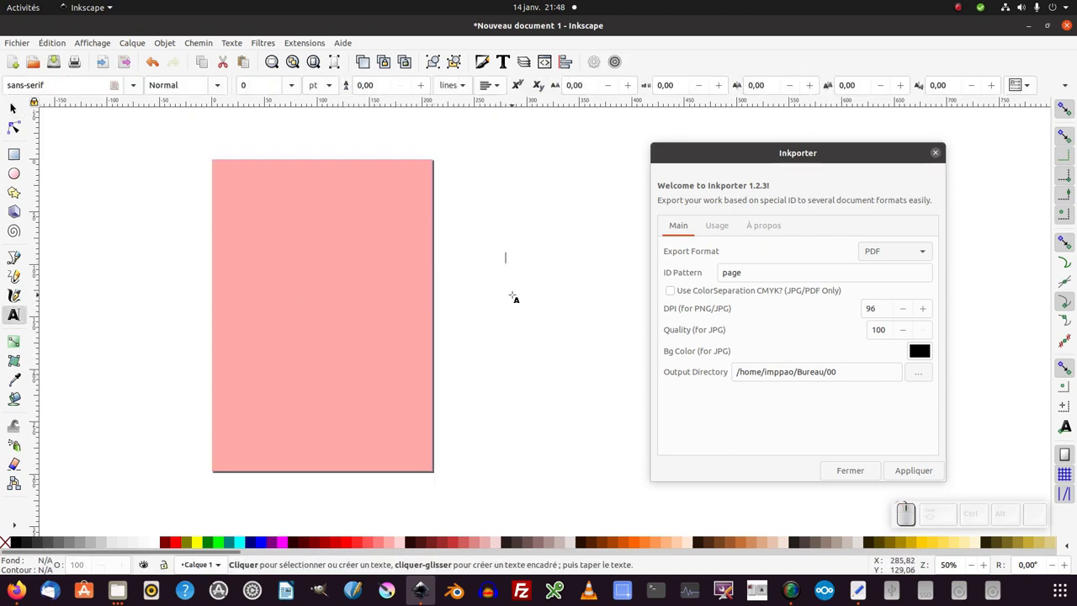
Step: Add an enlarged 'page1' label inside the pink page and select both together
key("KP_1")
key("F1")
left_click_drag(547, 270, 358, 250)
left_click_drag(275, 281, 275, 269)
left_click_drag(275, 269, 291, 309)
left_click_drag(292, 308, 309, 419)
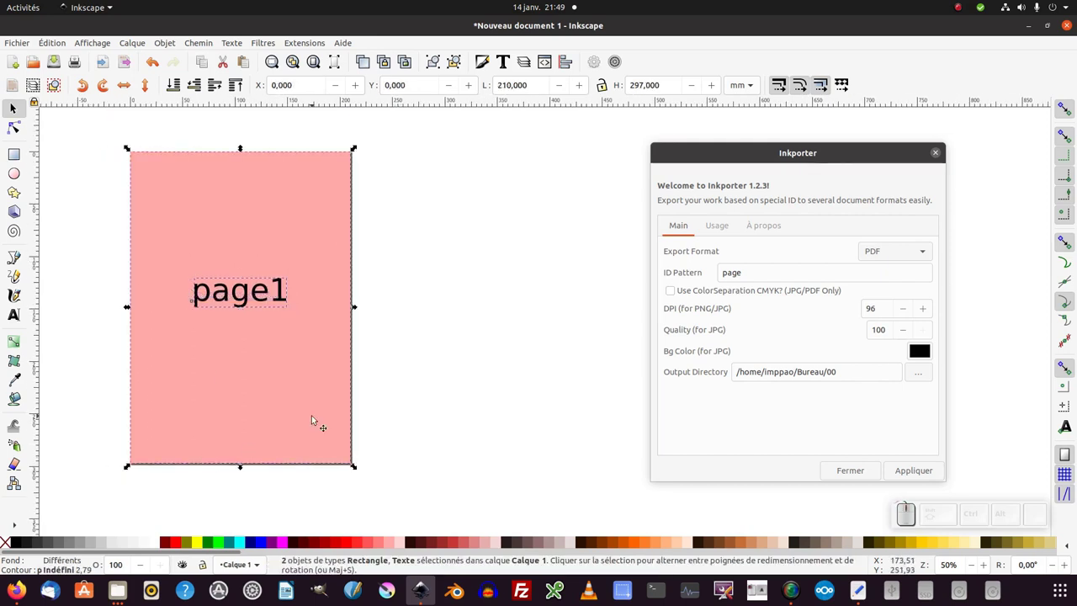
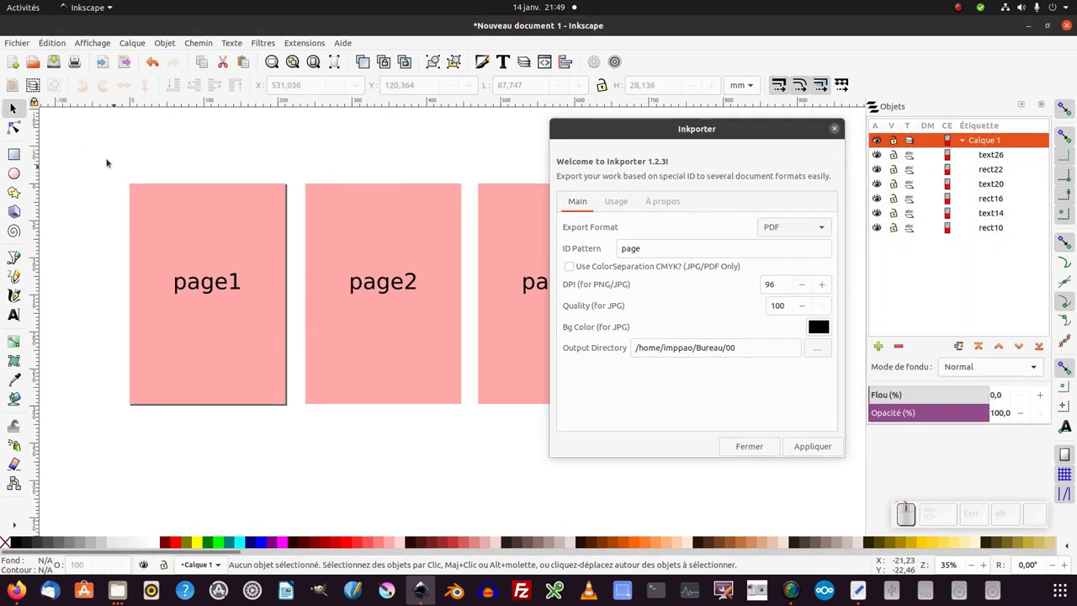
Step: Group each of the page1, page2 and page3 rectangles with its label
left_click_drag(102, 153, 303, 473)
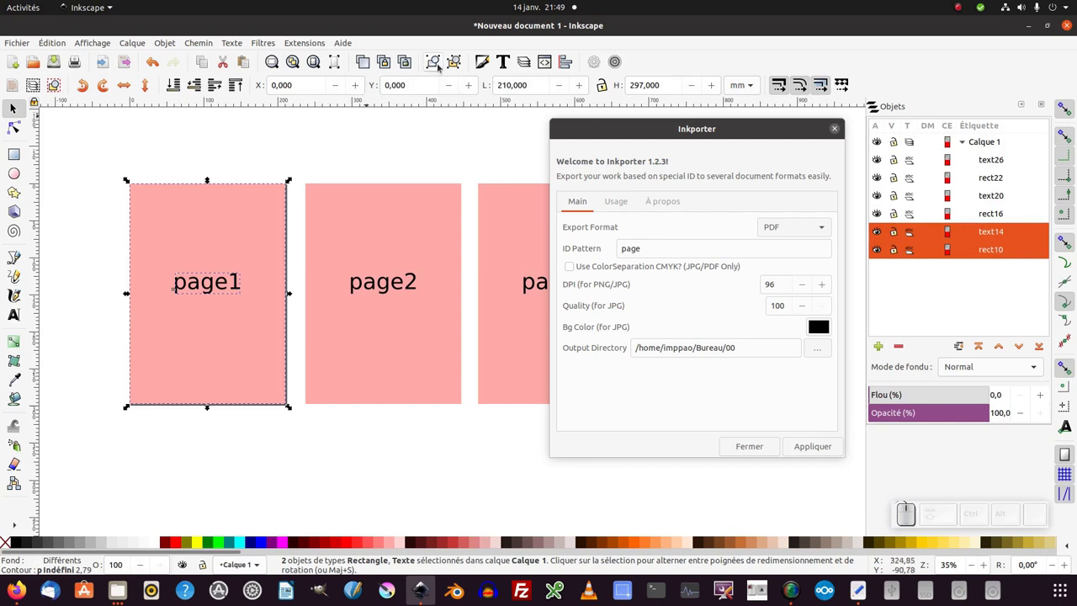
left_click(441, 66)
left_click_drag(294, 185, 466, 403)
left_click(460, 390)
key("ctrl+g")
left_click_drag(403, 207, 550, 454)
key("ctrl+g")
left_click(322, 409)
left_click(235, 350)
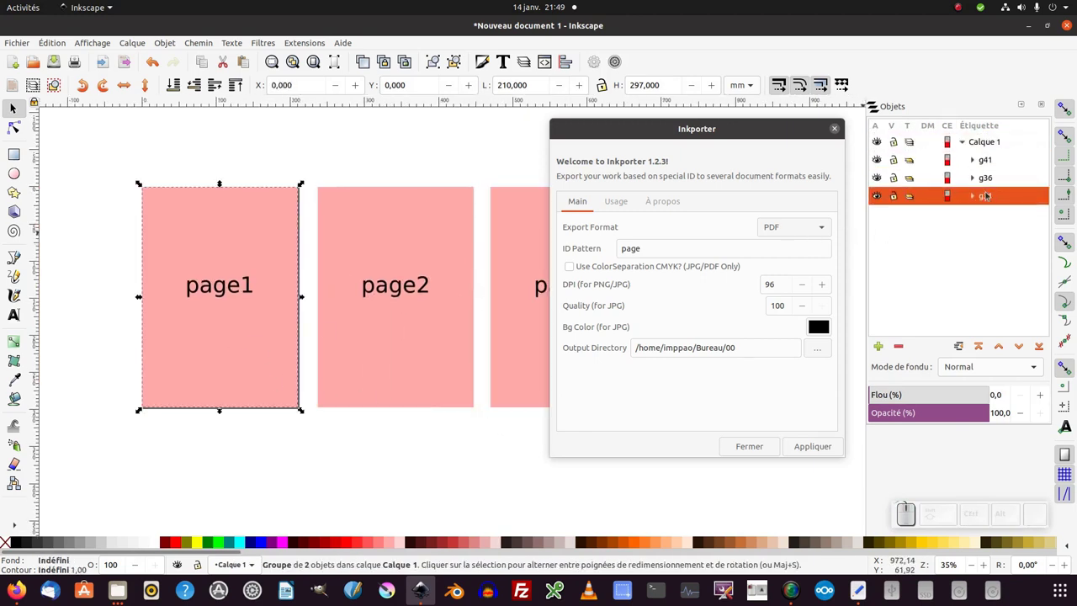
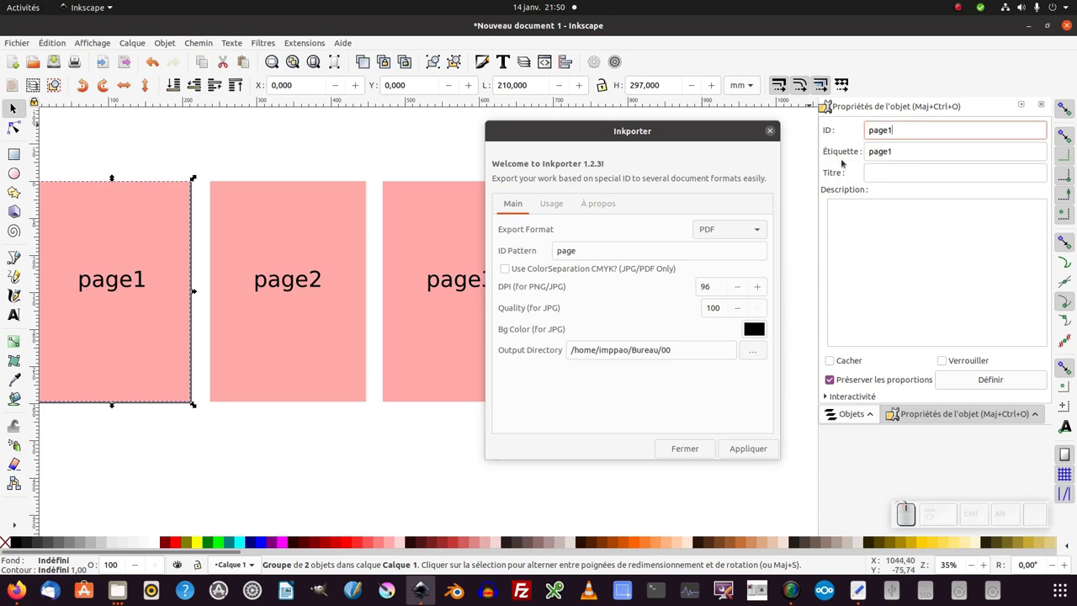
Step: Set the group IDs to page1, page2 and page3 in Object Properties
left_click(423, 253)
left_click(827, 87)
key("ctrl+c")
left_click(828, 87)
key("ctrl+v")
key("Return")
left_click(143, 272)
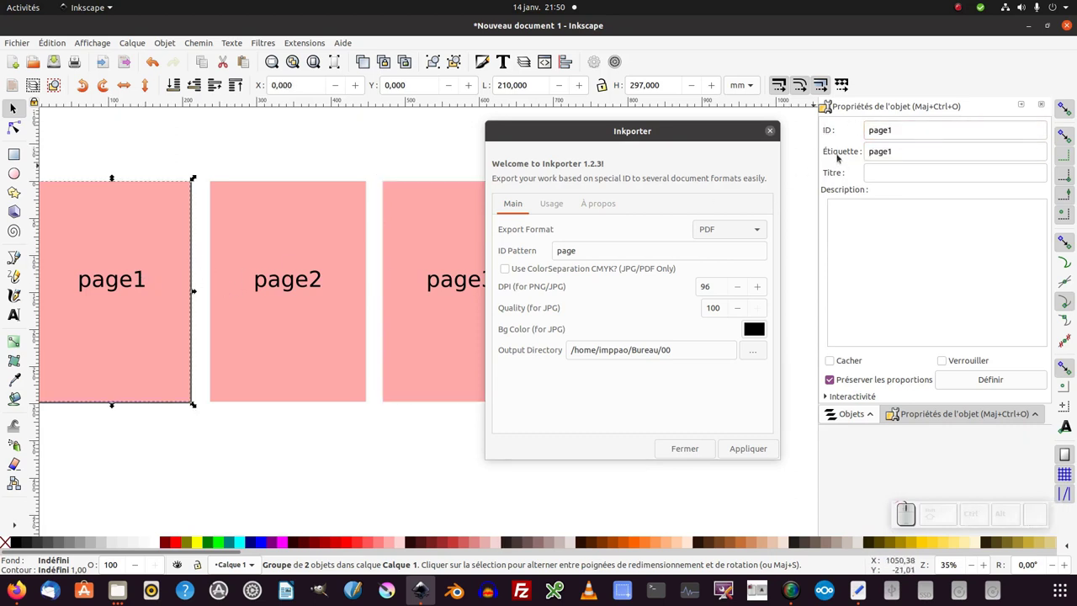
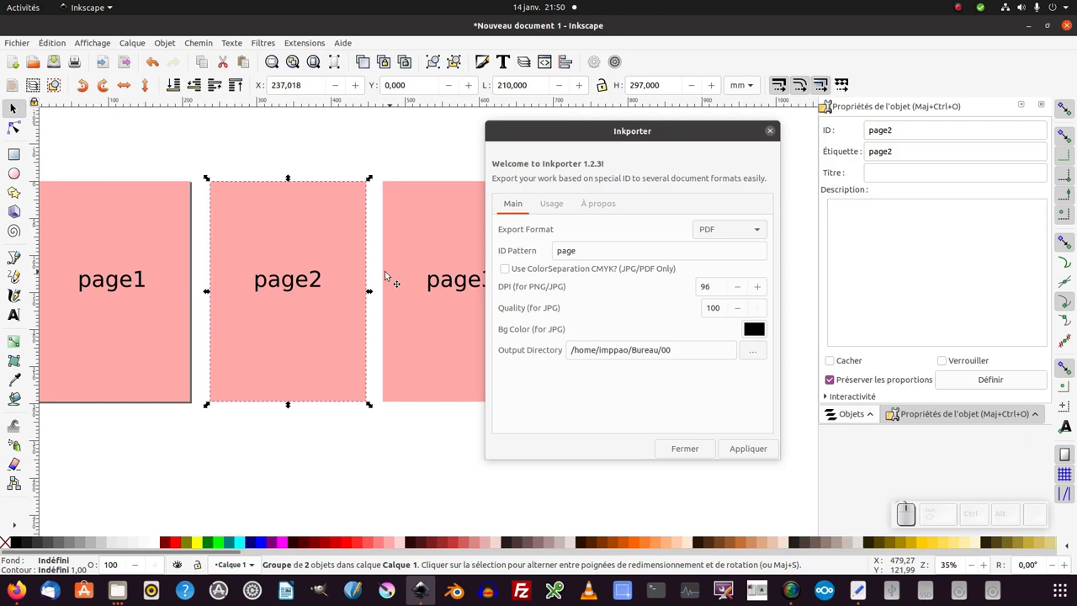
left_click(387, 273)
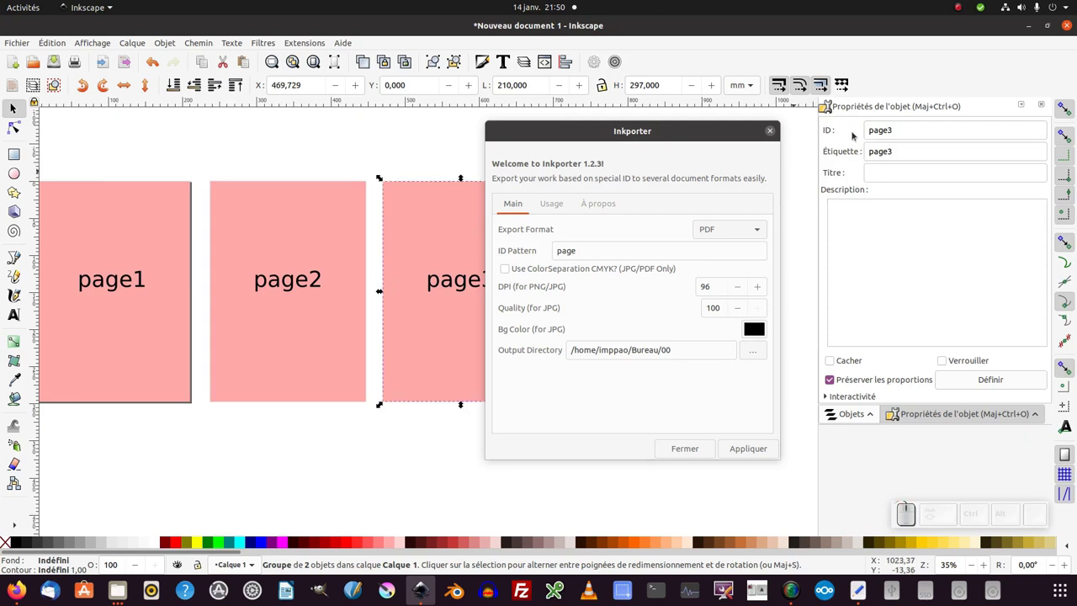
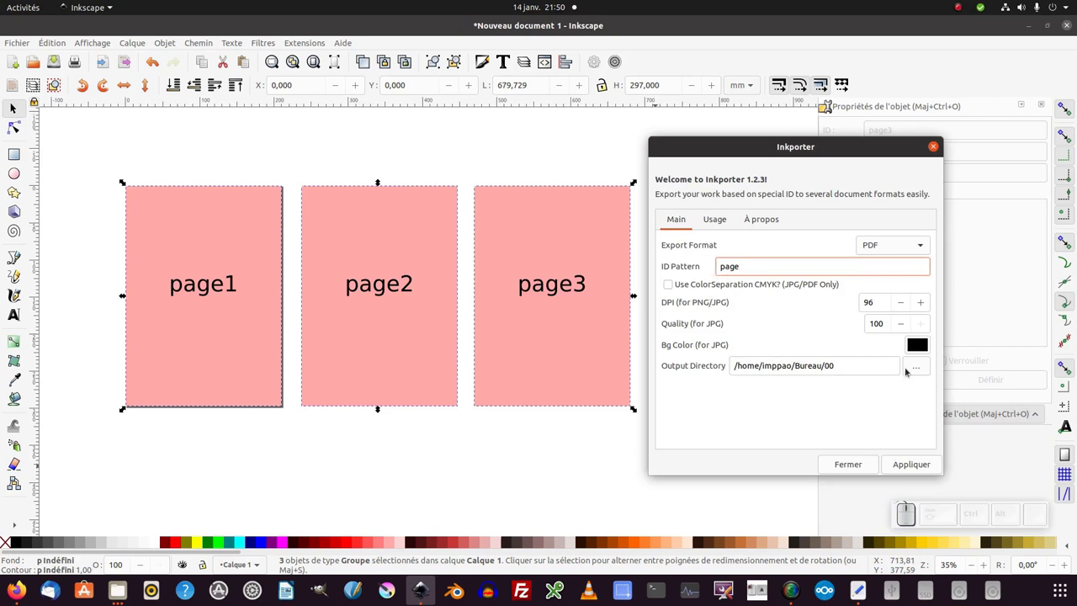
Step: Browse for the output directory and start a new 'pdfs' folder on the desktop
left_click(913, 365)
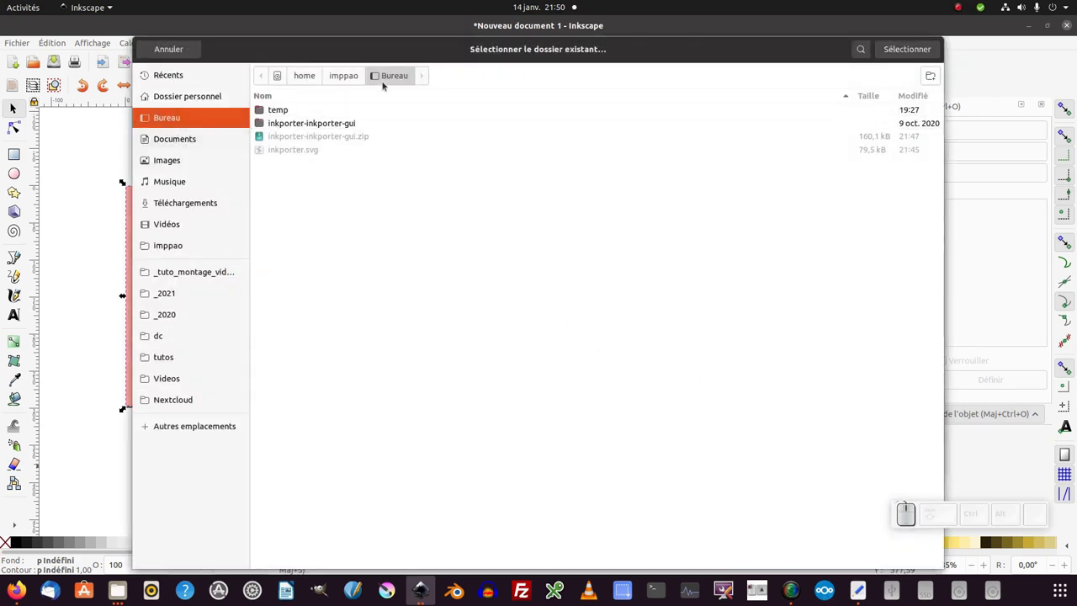
right_click(407, 352)
left_click(404, 354)
left_click(113, 592)
left_click(41, 116)
right_click(335, 331)
left_click(398, 340)
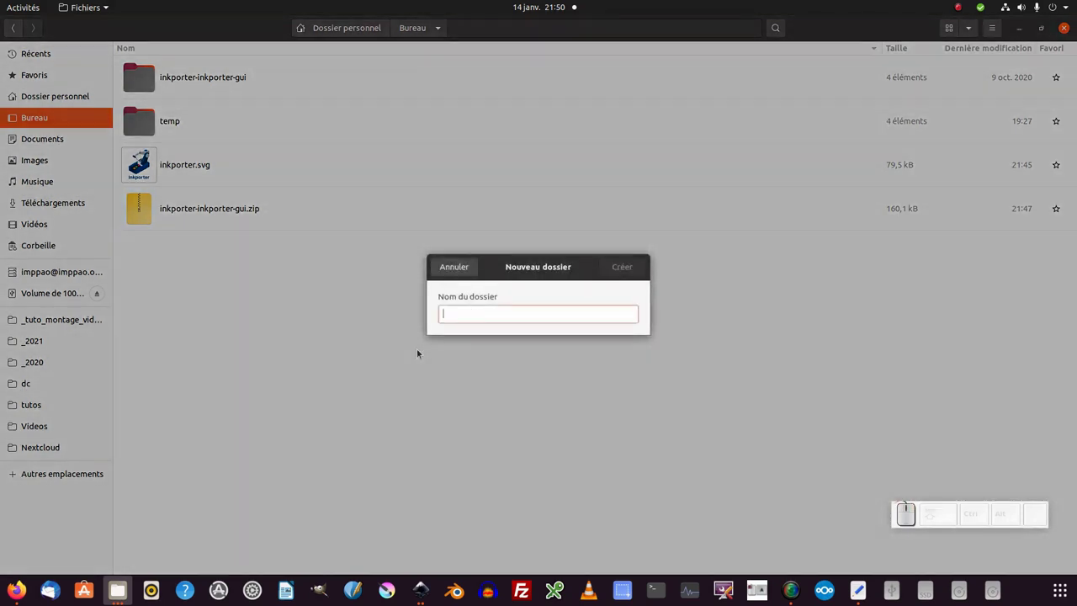
key("p")
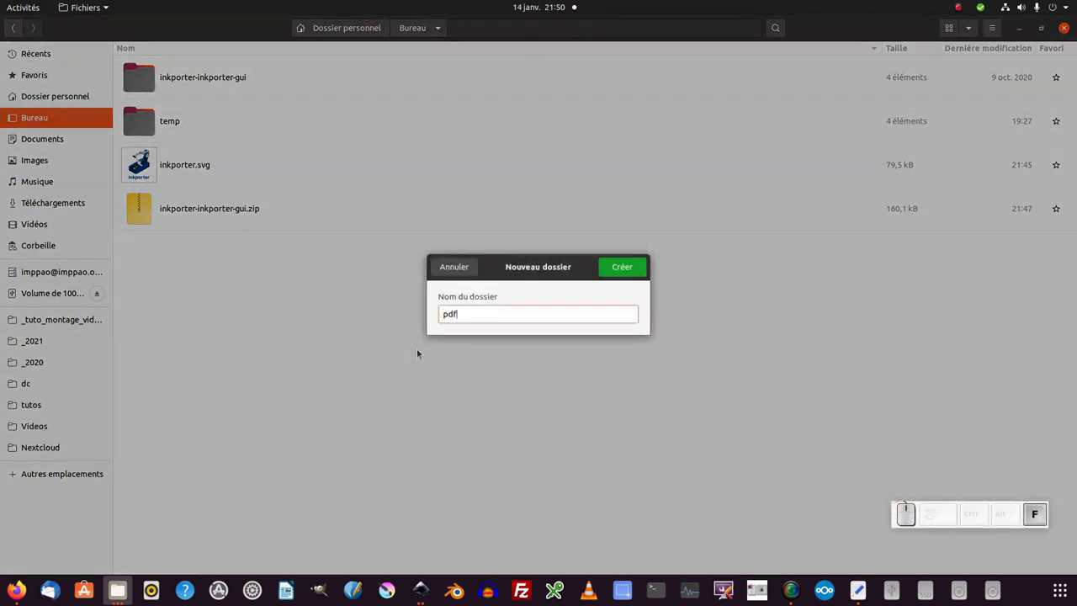
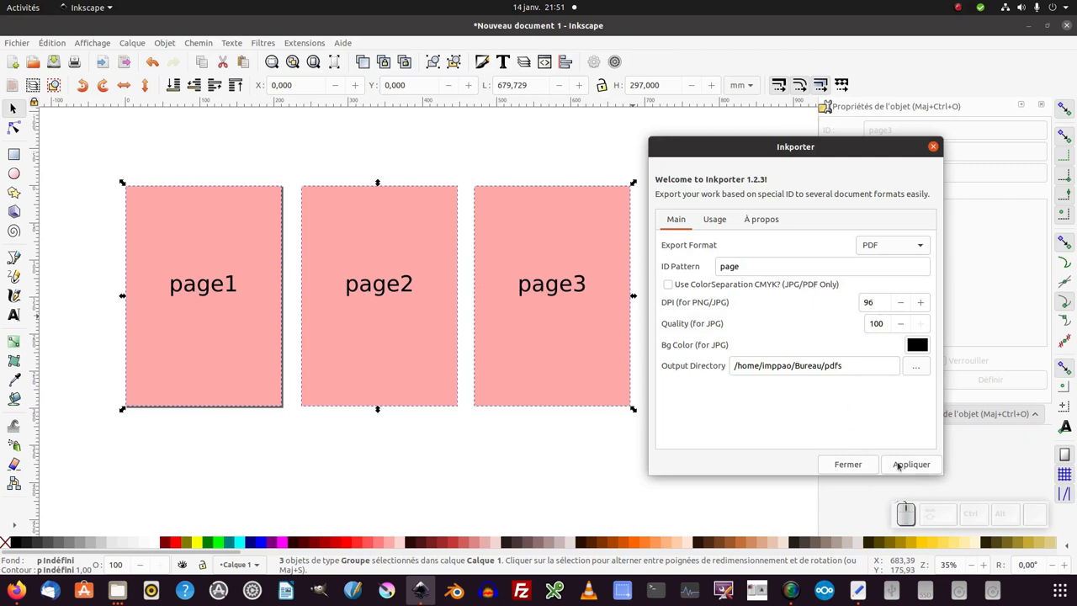
Step: Run the Inkporter export with PDF format and ID pattern 'page'
left_click(900, 465)
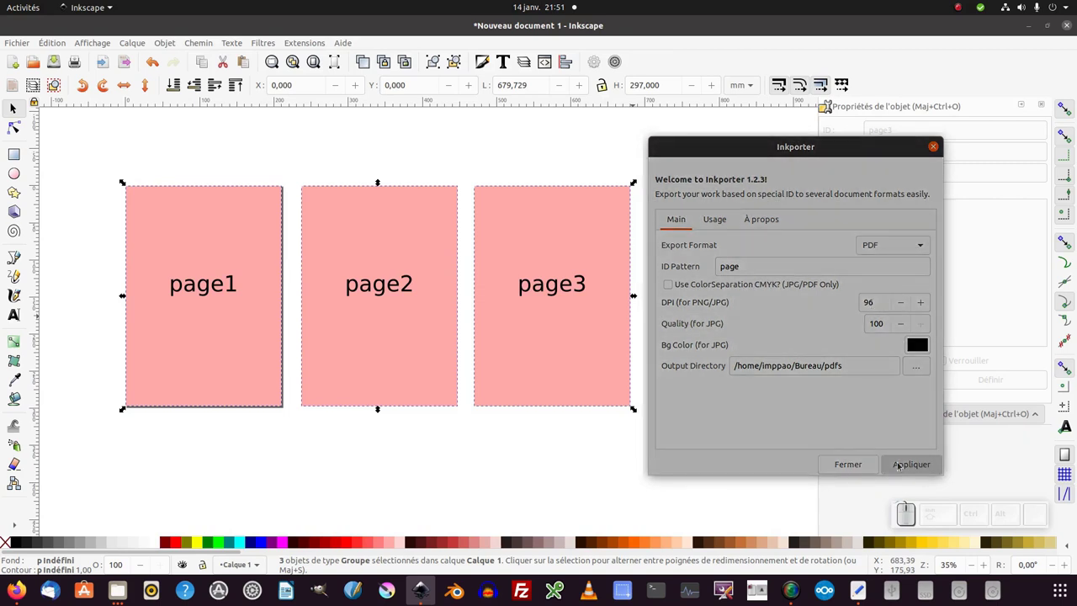
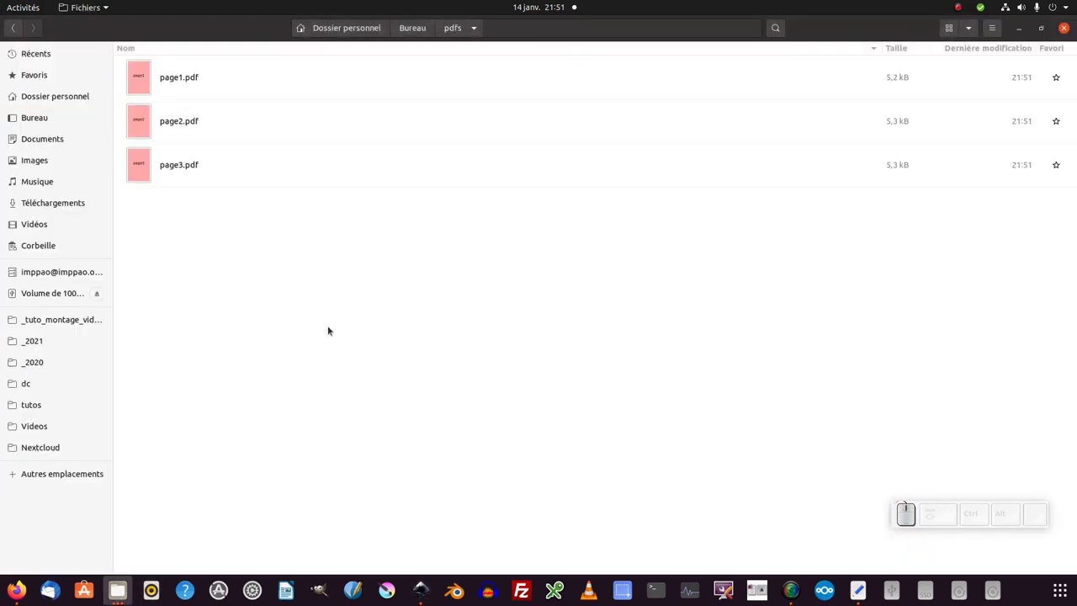
Step: Check page1.pdf, page2.pdf and page3.pdf in Bureau/pdfs, then switch back to Inkscape
double_click(148, 163)
left_click(222, 266)
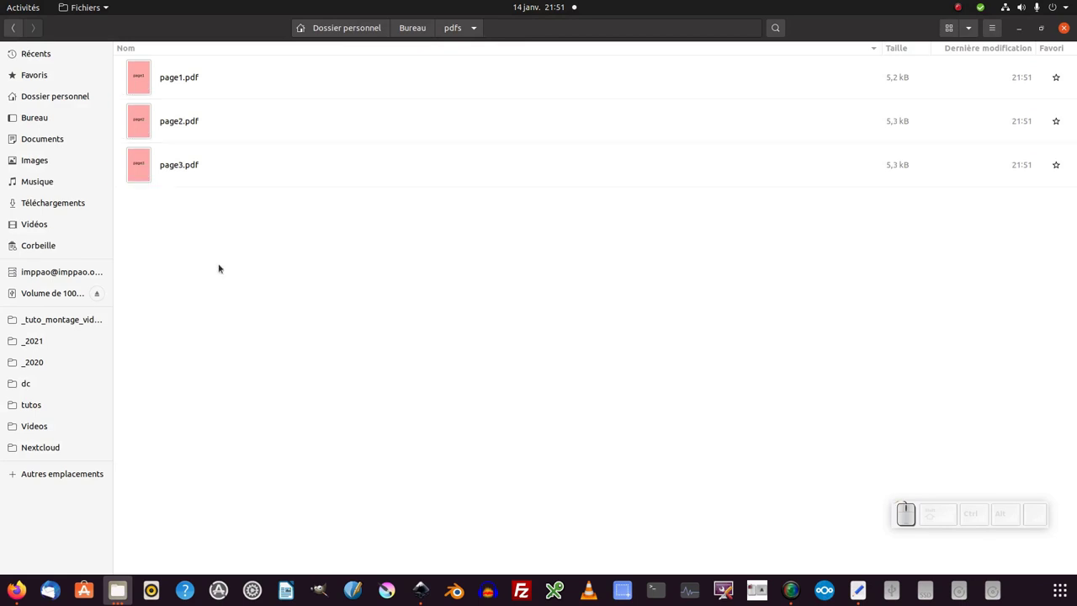
key("alt+Tab")
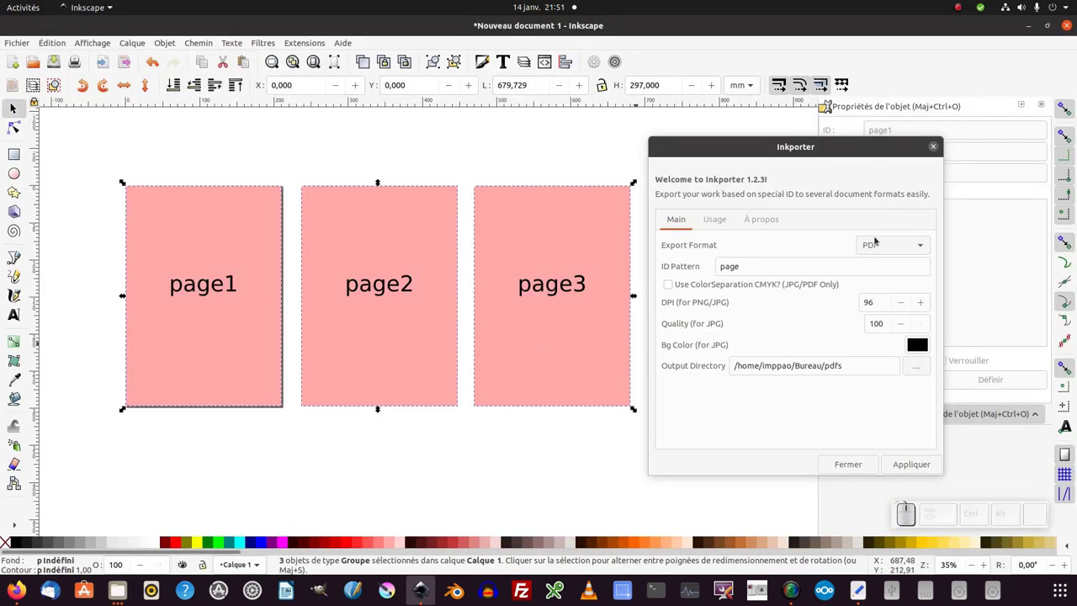